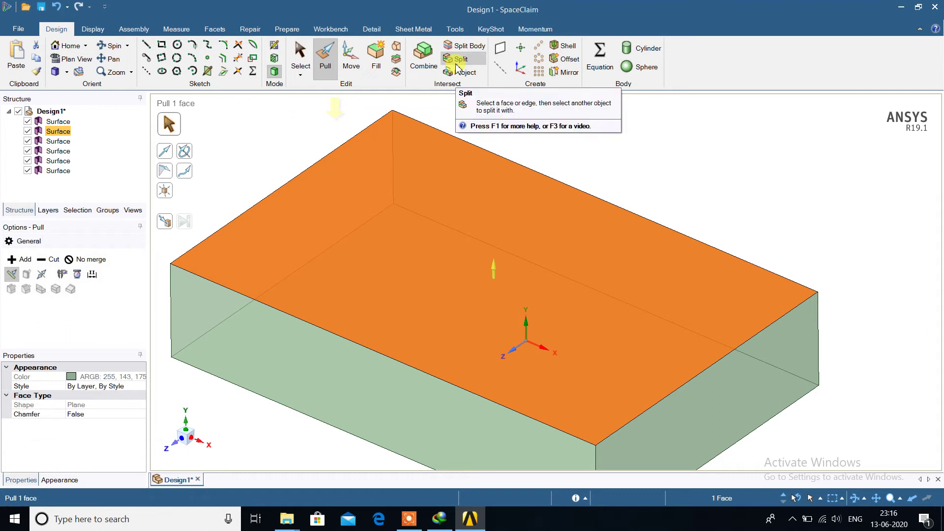
# Split the box's top face at 50% of its long edge into two equal halves.
pyautogui.click(459, 69)
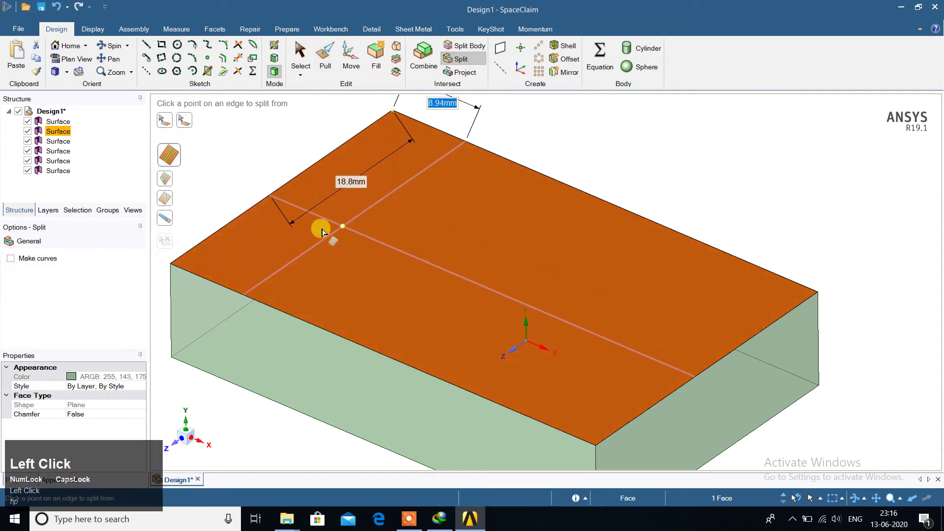
pyautogui.write('hp')
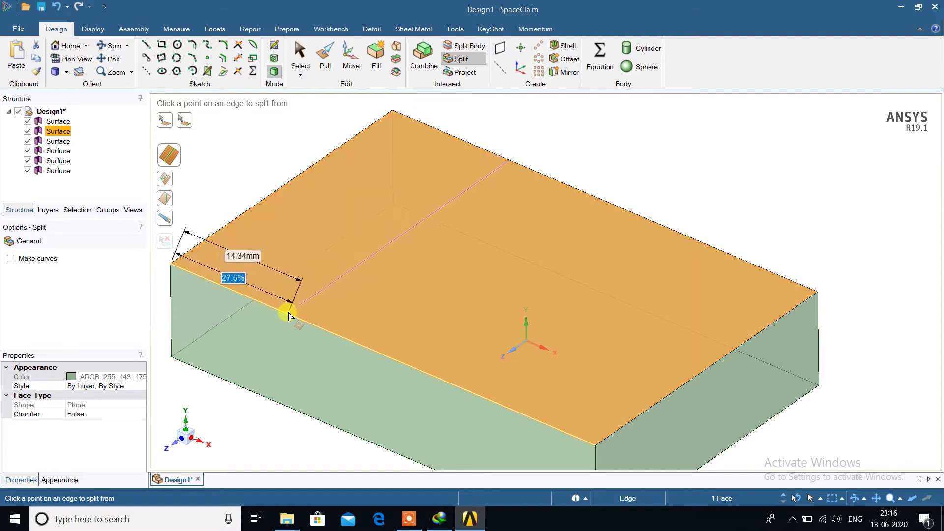
pyautogui.write('50')
pyautogui.press('Return')
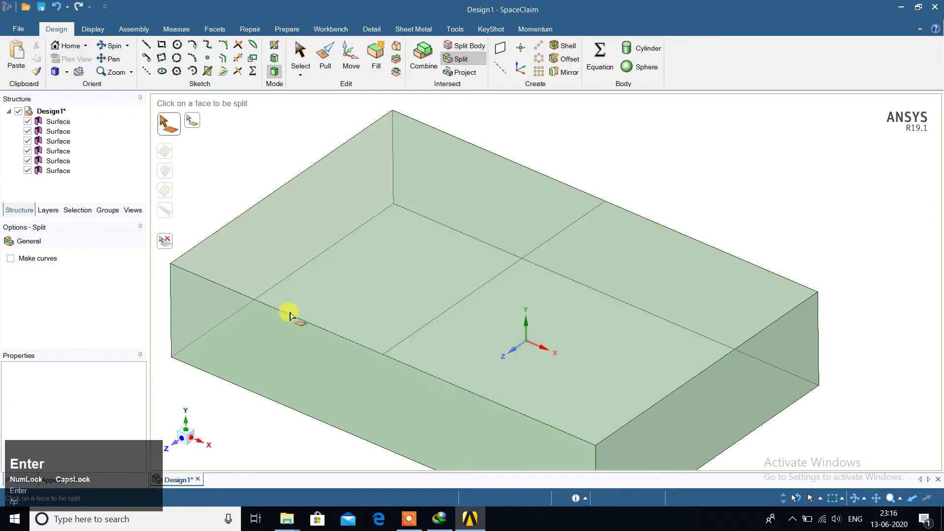
# Split the left and right halves each at 50%, leaving four equal strips.
pyautogui.click(330, 315)
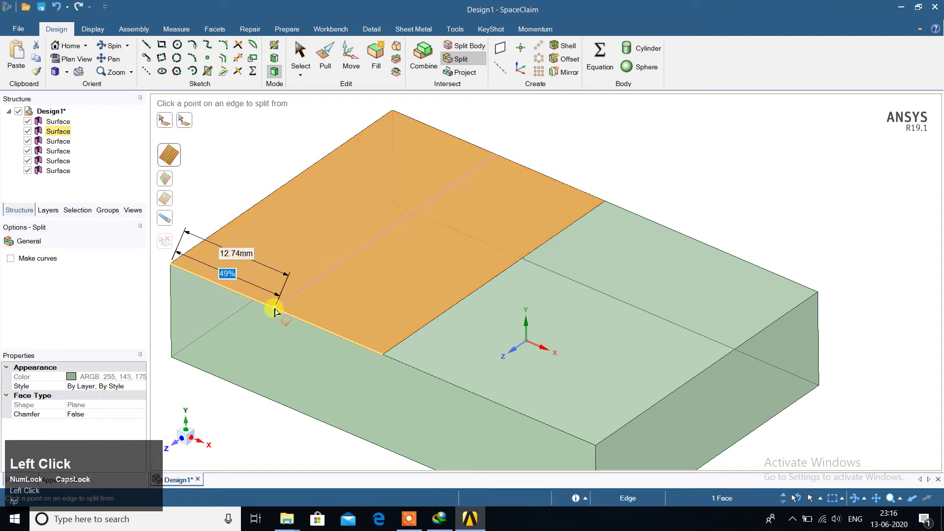
pyautogui.press('5')
pyautogui.press('Return')
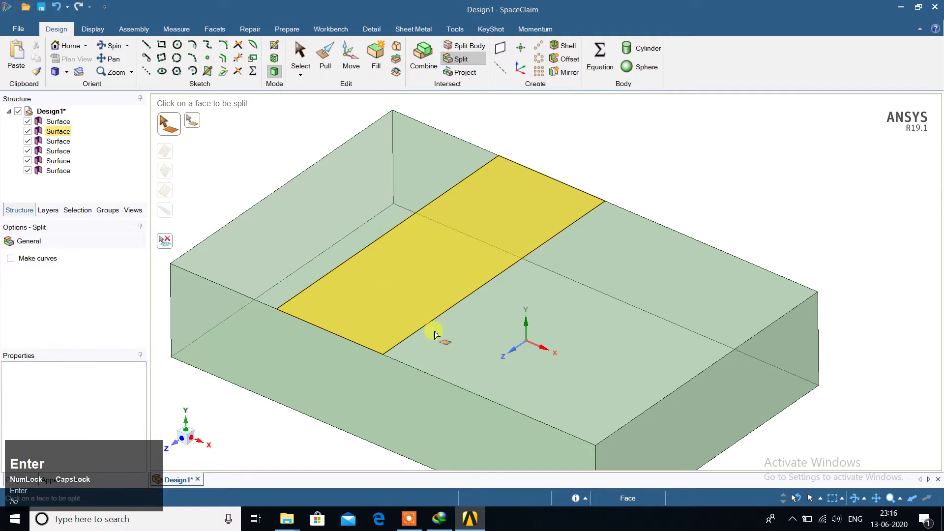
pyautogui.click(480, 356)
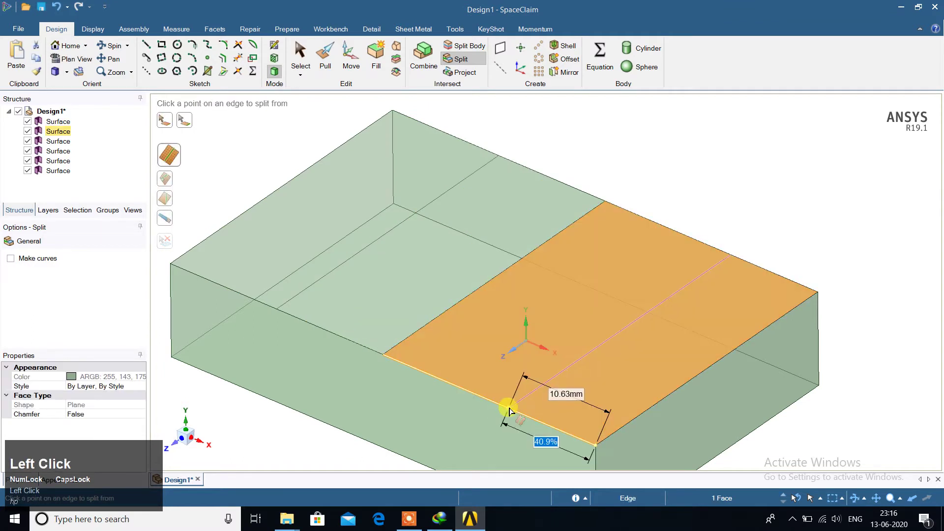
pyautogui.write('50')
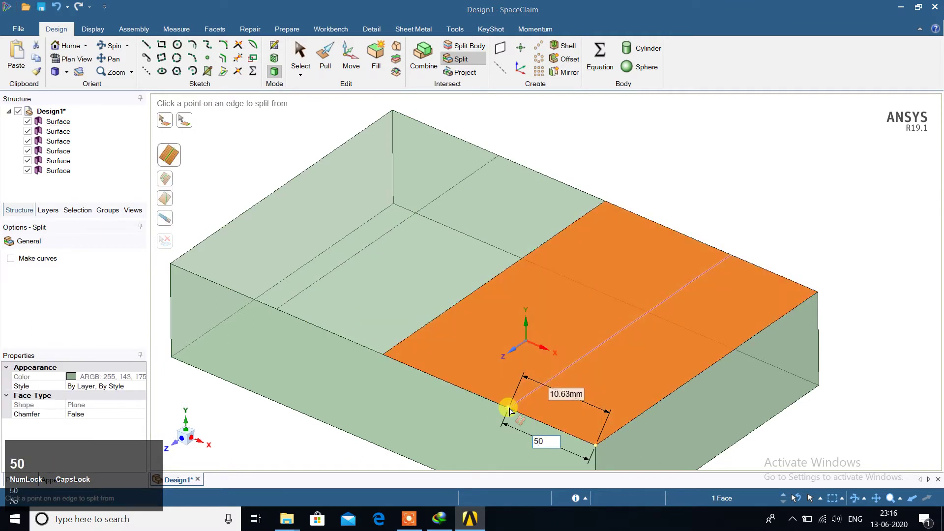
pyautogui.press('Return')
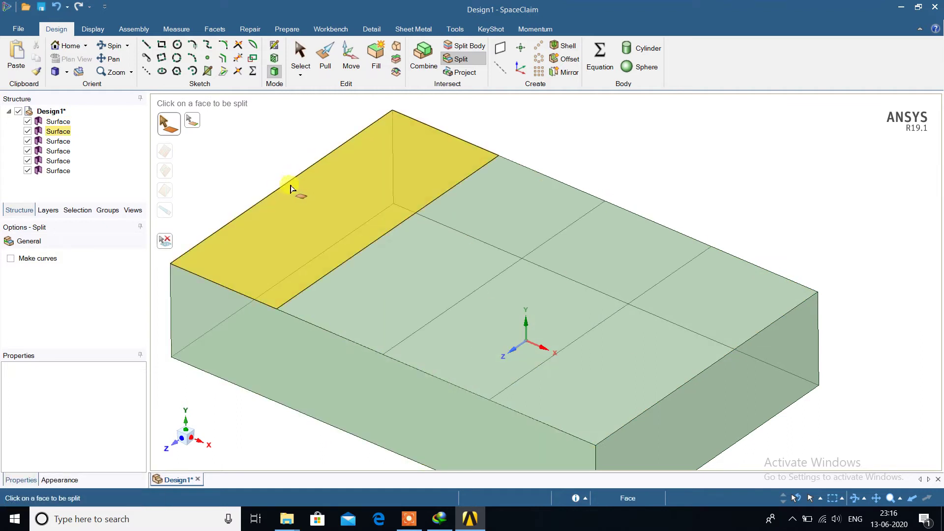
# Split the first and second strips crosswise at 50% of their short edge.
pyautogui.click(287, 186)
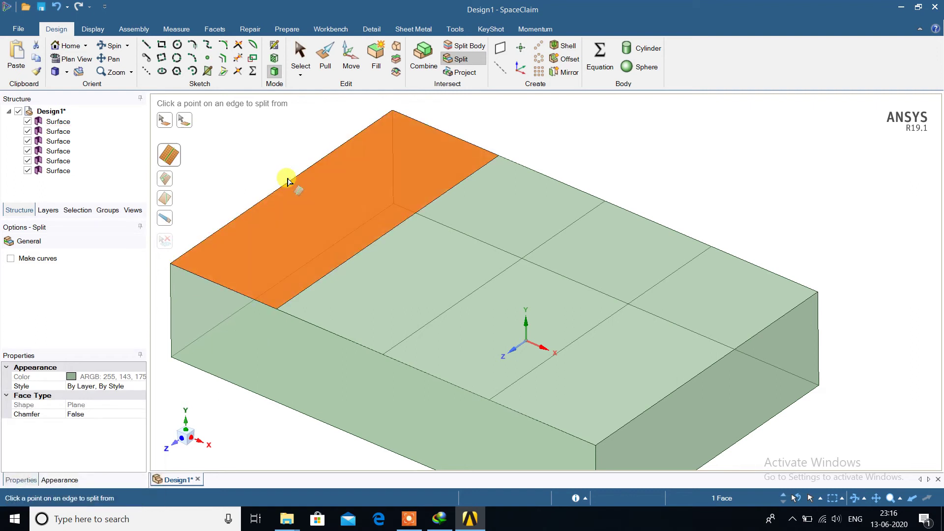
pyautogui.write('50')
pyautogui.press('Return')
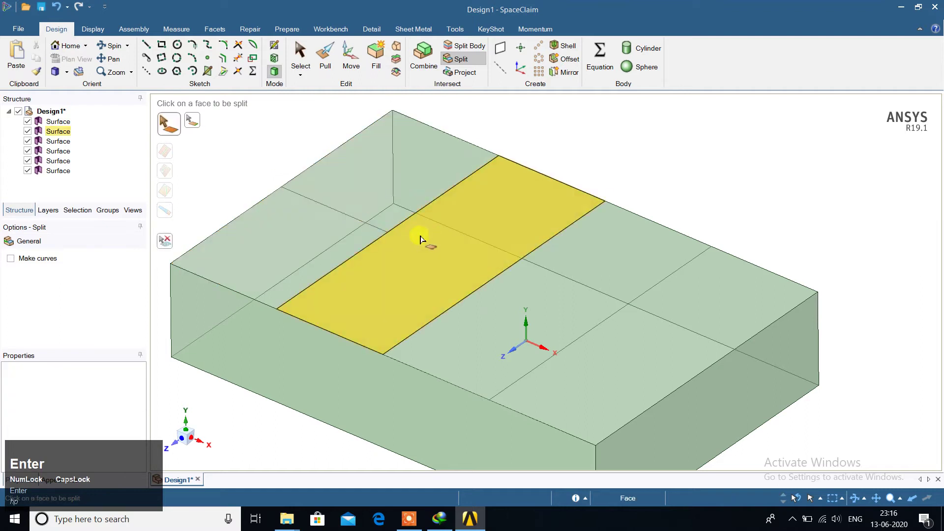
pyautogui.click(451, 246)
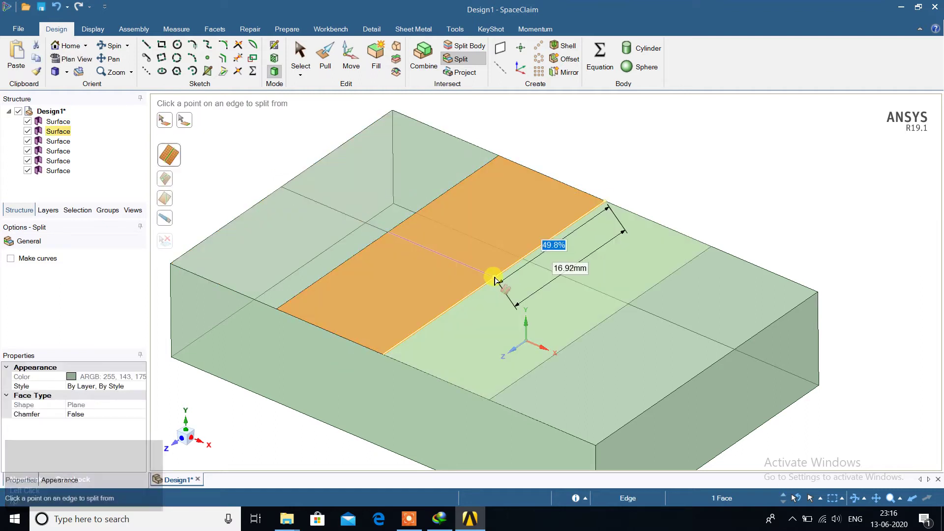
pyautogui.write('50')
pyautogui.press('Return')
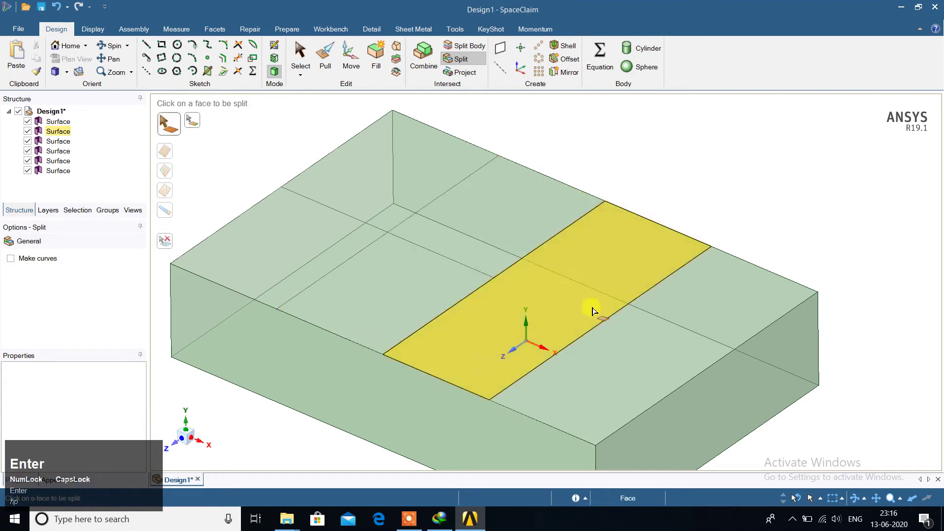
# Split the third strip crosswise at 50% and pick the fourth strip.
pyautogui.click(591, 308)
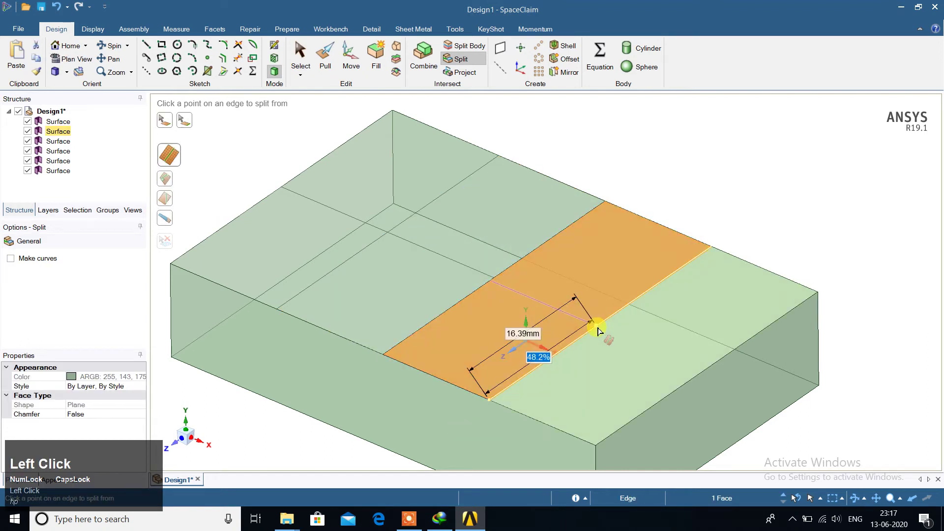
pyautogui.press('5')
pyautogui.write('50')
pyautogui.press('Return')
pyautogui.click(640, 362)
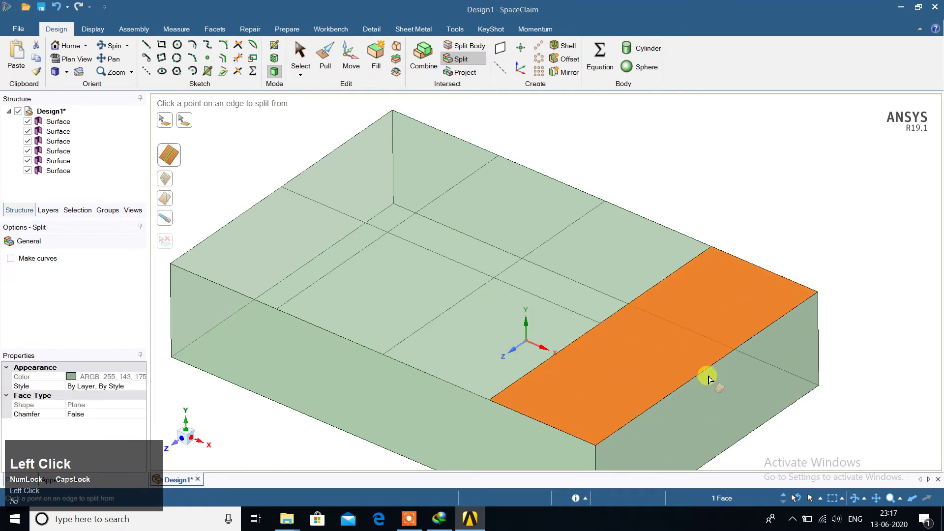
# Split the last strip at 50%, completing the eight-rectangle grid on the top face.
pyautogui.write('50')
pyautogui.press('Return')
pyautogui.moveTo(42, 477); pyautogui.dragTo(297, 177)
# Activate the Pull tool and select a corner rectangle of the top face.
pyautogui.click(297, 177)
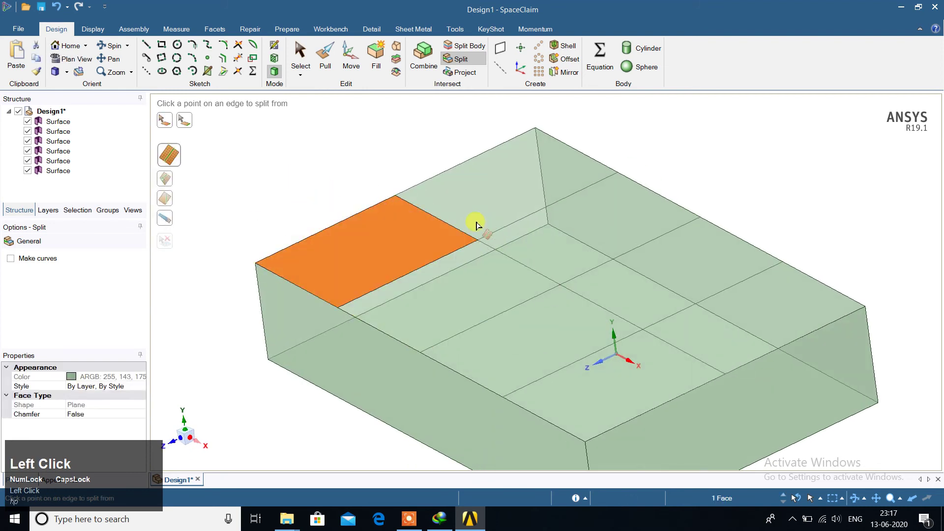
pyautogui.press('Escape')
pyautogui.click(337, 63)
pyautogui.middleClick(434, 273)
pyautogui.click(532, 230)
pyautogui.scroll(-3)
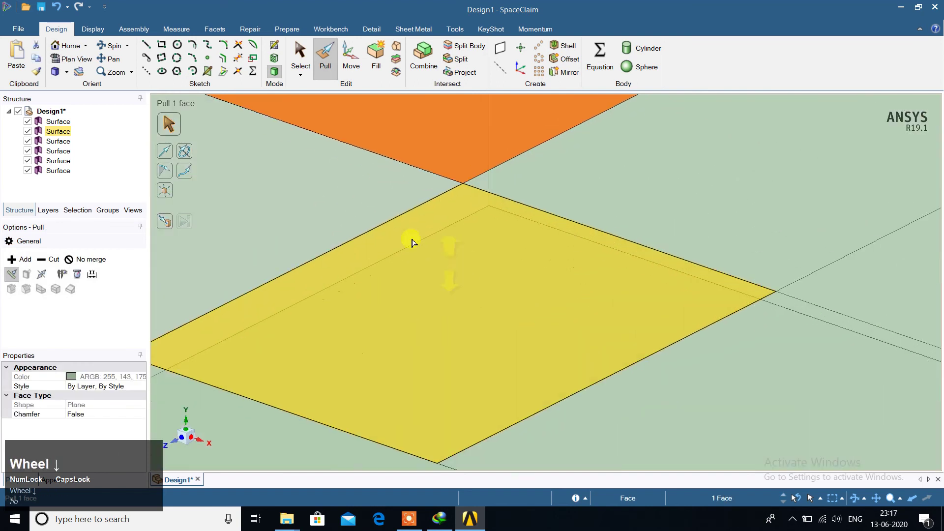
pyautogui.middleClick(410, 236)
pyautogui.scroll(-3)
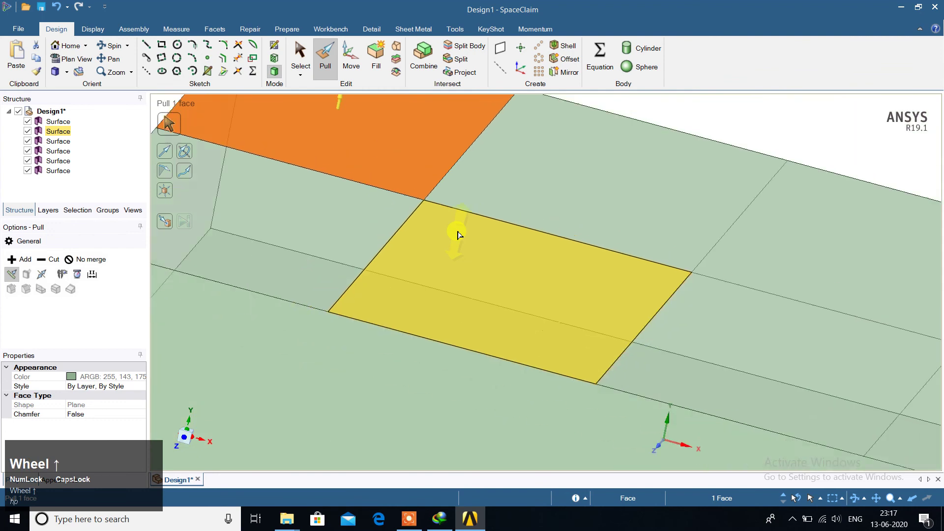
pyautogui.scroll(3)
pyautogui.middleClick(593, 262)
pyautogui.moveTo(629, 268); pyautogui.dragTo(578, 256)
pyautogui.scroll(3)
pyautogui.moveTo(578, 257); pyautogui.dragTo(405, 425)
pyautogui.click(404, 426)
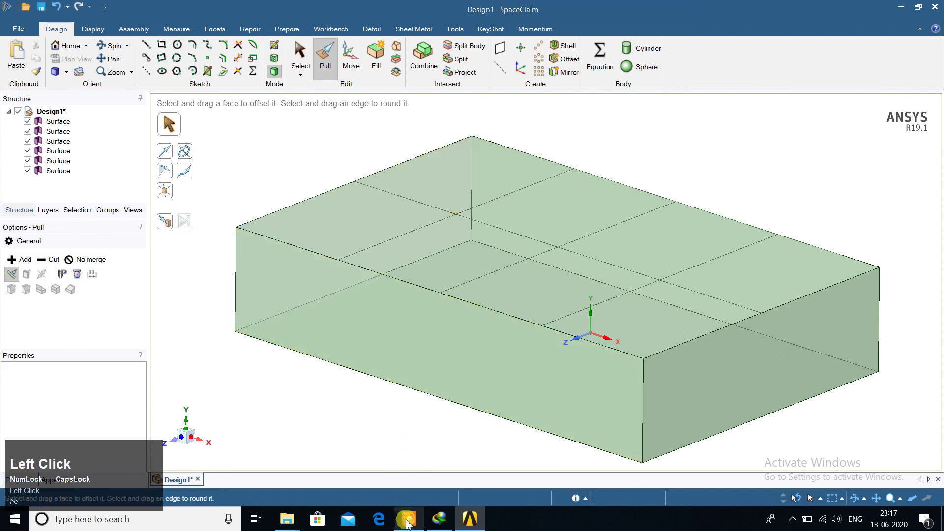